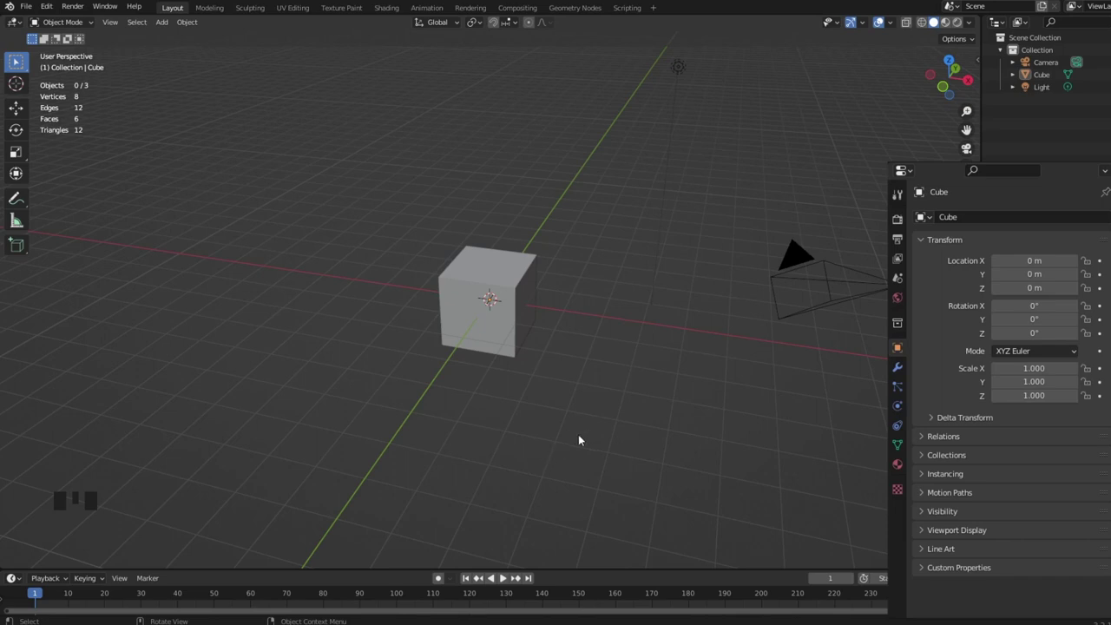
Step: Delete the default cube, camera and light, then bring up the Add menu for a new mesh
drag(577, 437, 558, 446)
scroll(up, 3)
scroll(down, 3)
drag(541, 494, 368, 401)
drag(368, 401, 813, 125)
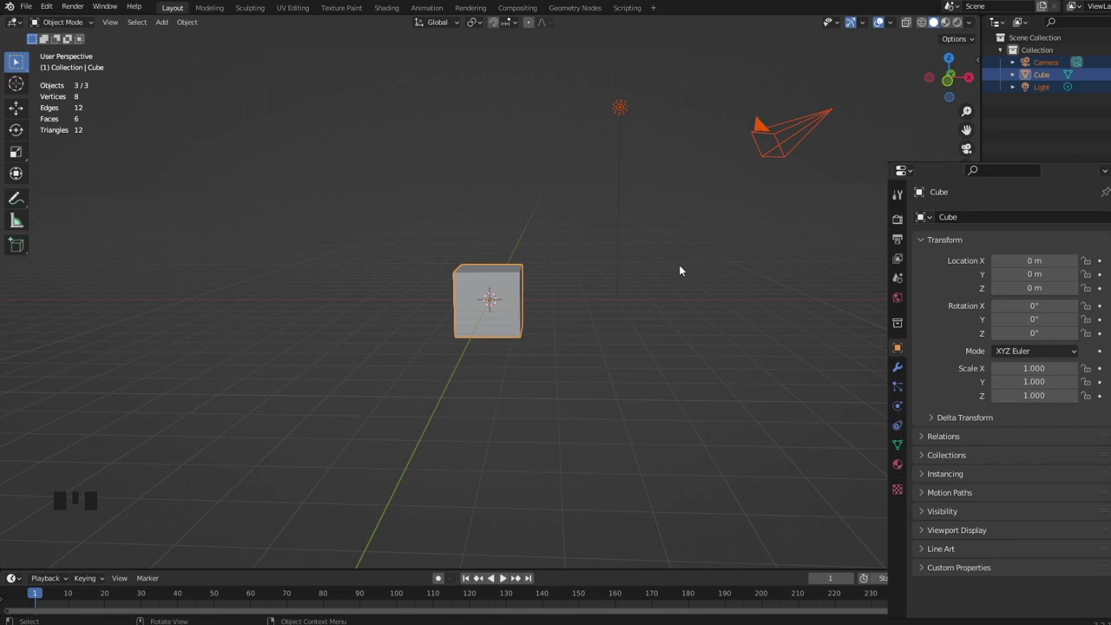
key(Delete)
key(shift+a)
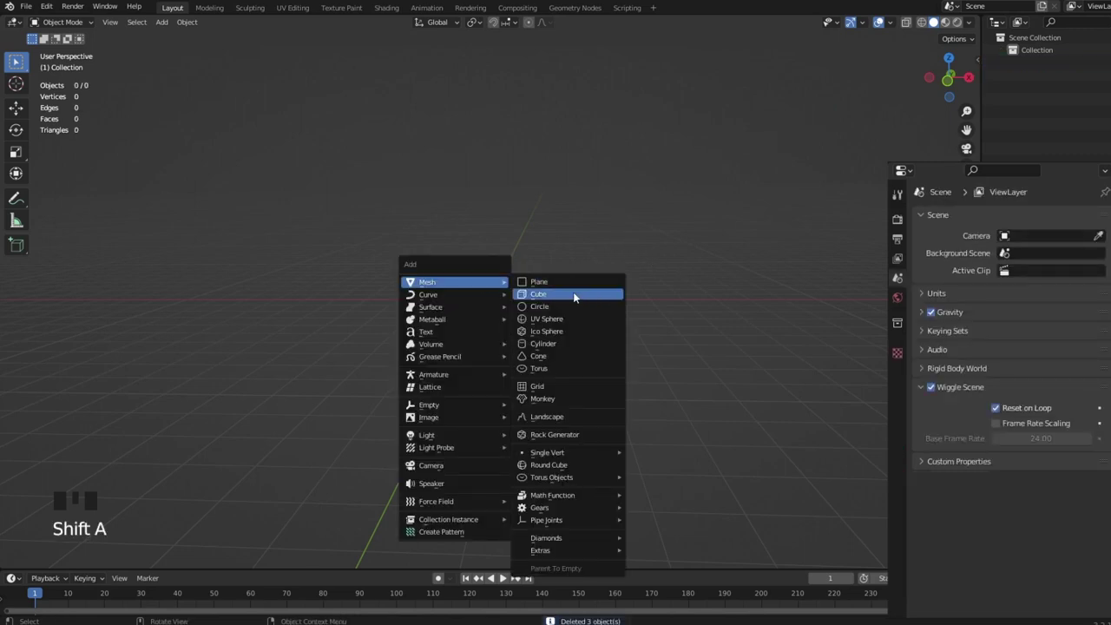
Step: Add a new cube and lift it about 1 m so it rests on the grid
scroll(up, 3)
scroll(down, 3)
drag(562, 383, 565, 375)
key(g)
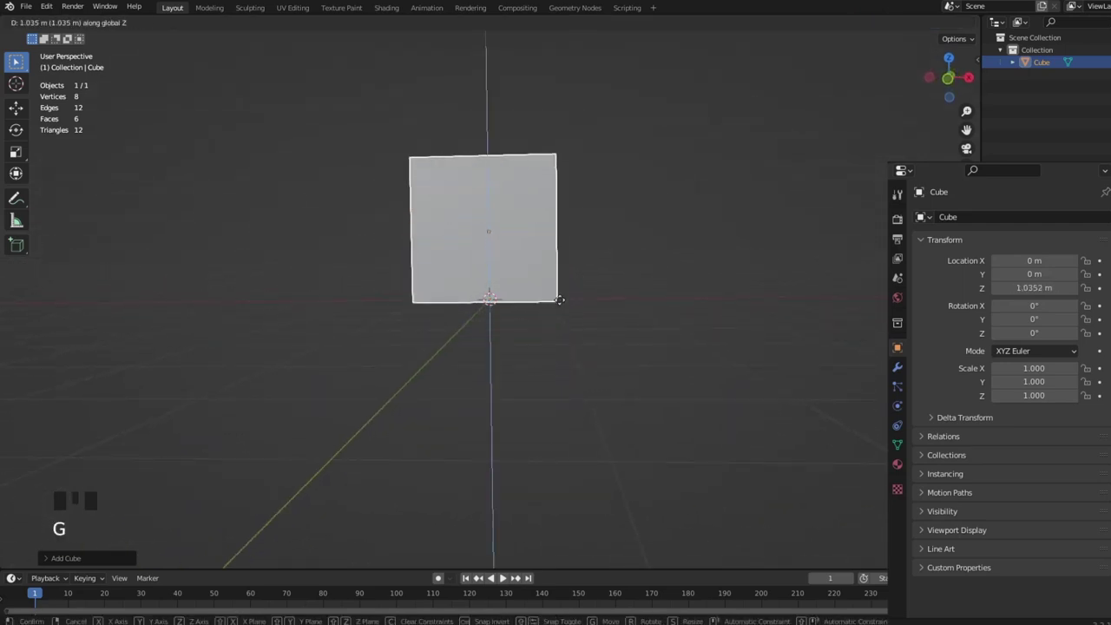
scroll(up, 3)
drag(540, 348, 541, 345)
key(g)
Step: Orbit and tilt the view to look at the raised cube
drag(463, 366, 476, 379)
scroll(down, 3)
drag(590, 352, 561, 235)
Step: Enable Fluid physics on the cube with Type set to Domain
double_click(562, 236)
click(563, 235)
click(900, 415)
click(900, 415)
double_click(900, 415)
drag(899, 414, 1016, 330)
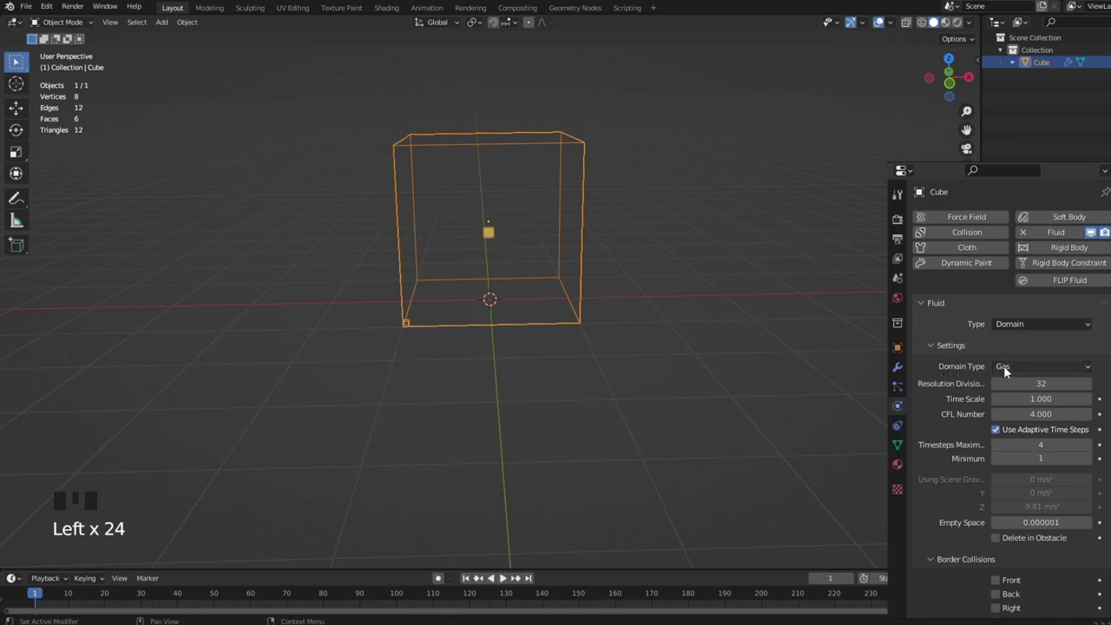
Step: Set the Domain Type to Liquid and save the blend file
drag(1034, 368, 1028, 398)
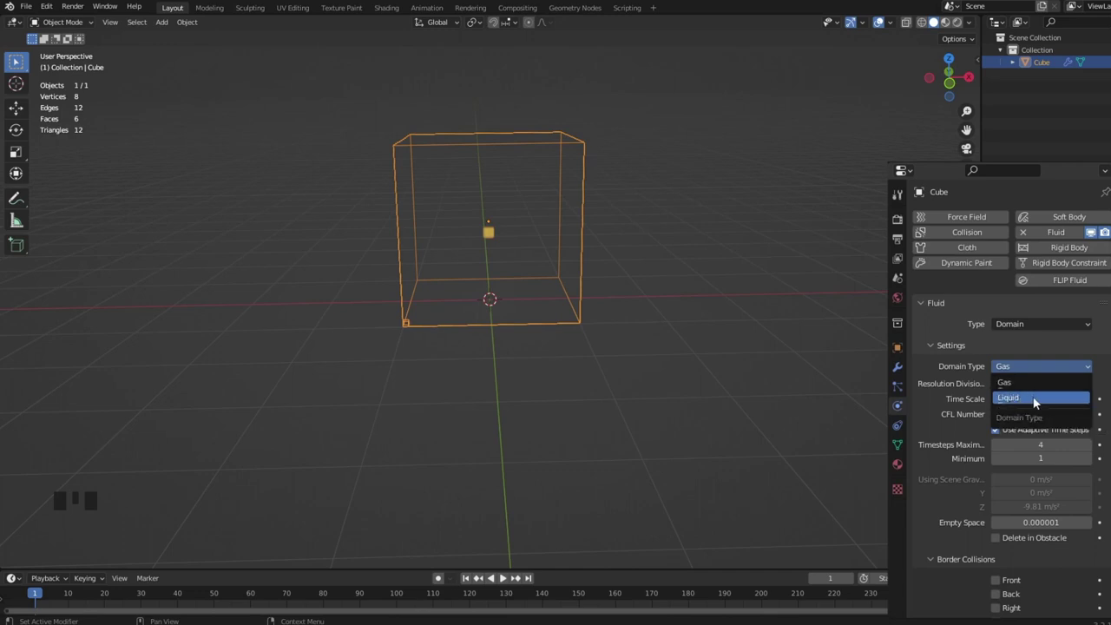
key(ctrl+s)
drag(615, 246, 654, 214)
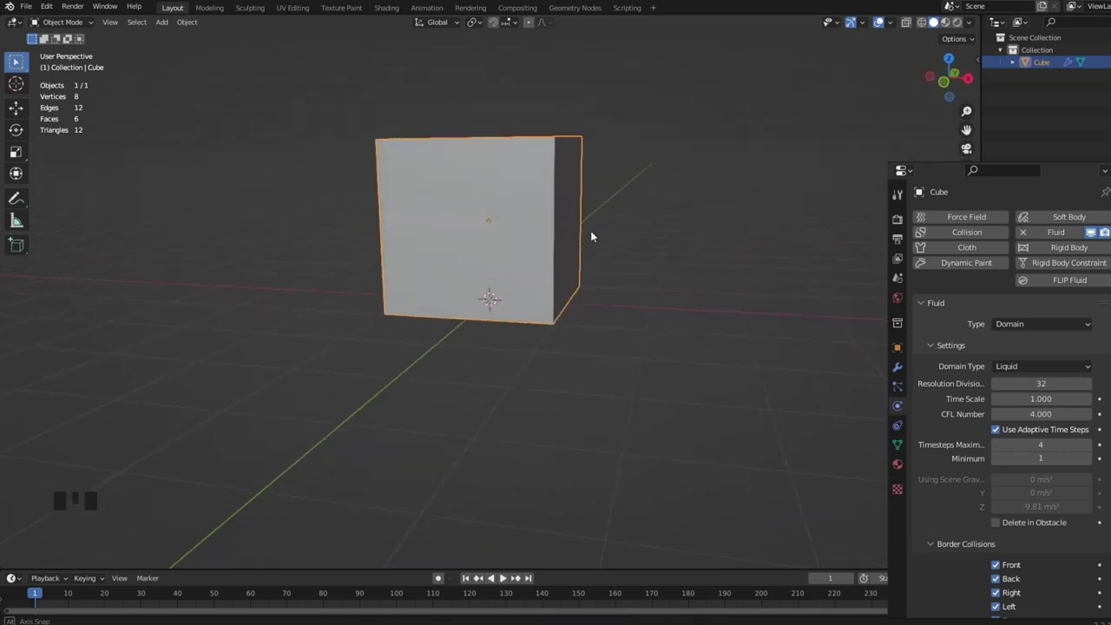
Step: Switch the viewport shading to Wireframe while facing the domain cube
scroll(up, 3)
drag(563, 198, 559, 237)
scroll(up, 3)
scroll(down, 3)
drag(565, 244, 924, 26)
click(924, 26)
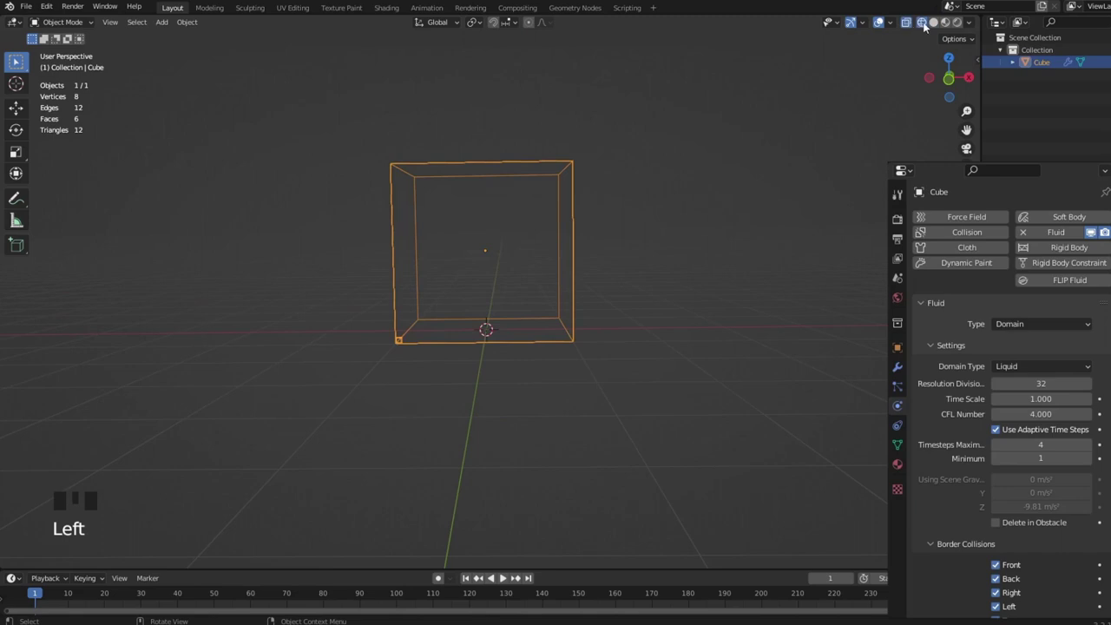
scroll(down, 3)
scroll(up, 3)
scroll(down, 3)
drag(630, 283, 560, 329)
Step: Stretch the domain cube into a tall box along Z, set its base on the grid, and deselect it
key(s)
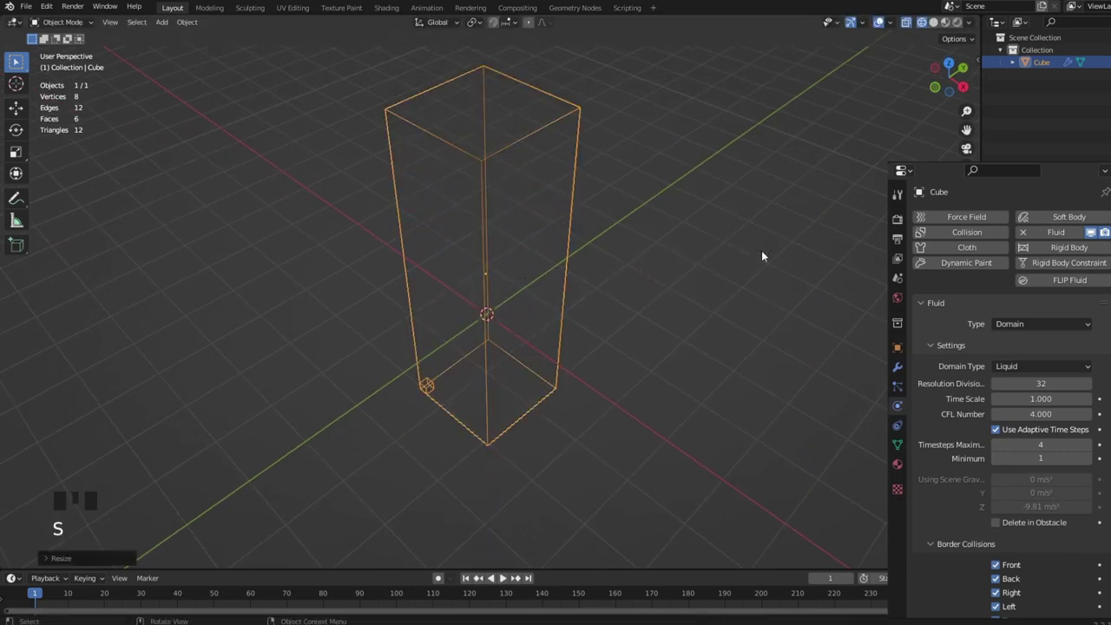
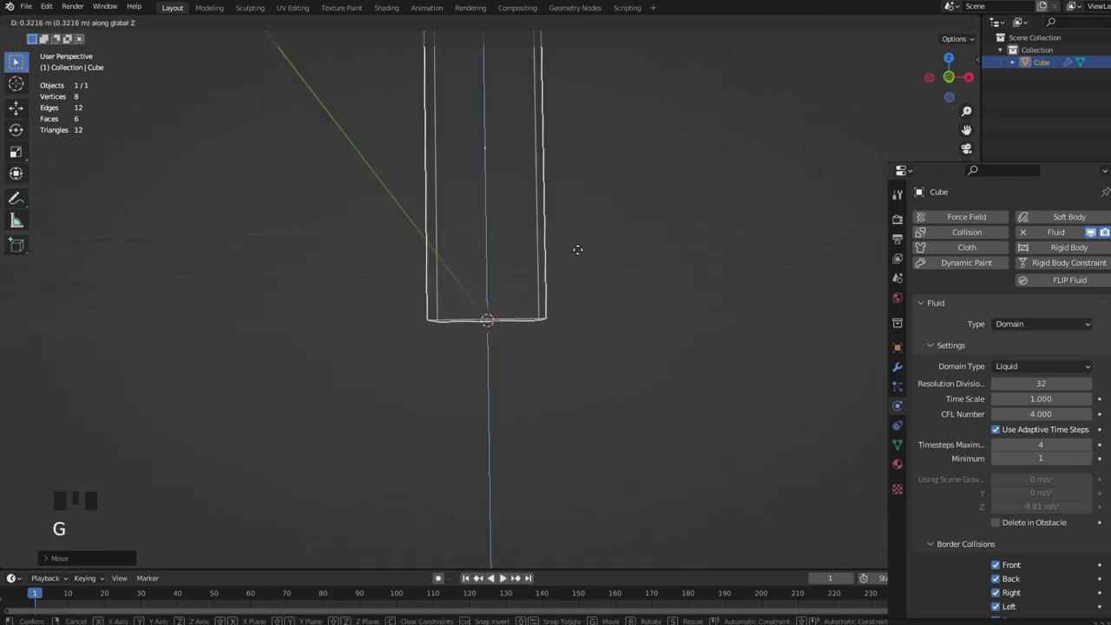
middle_click(567, 239)
key(g)
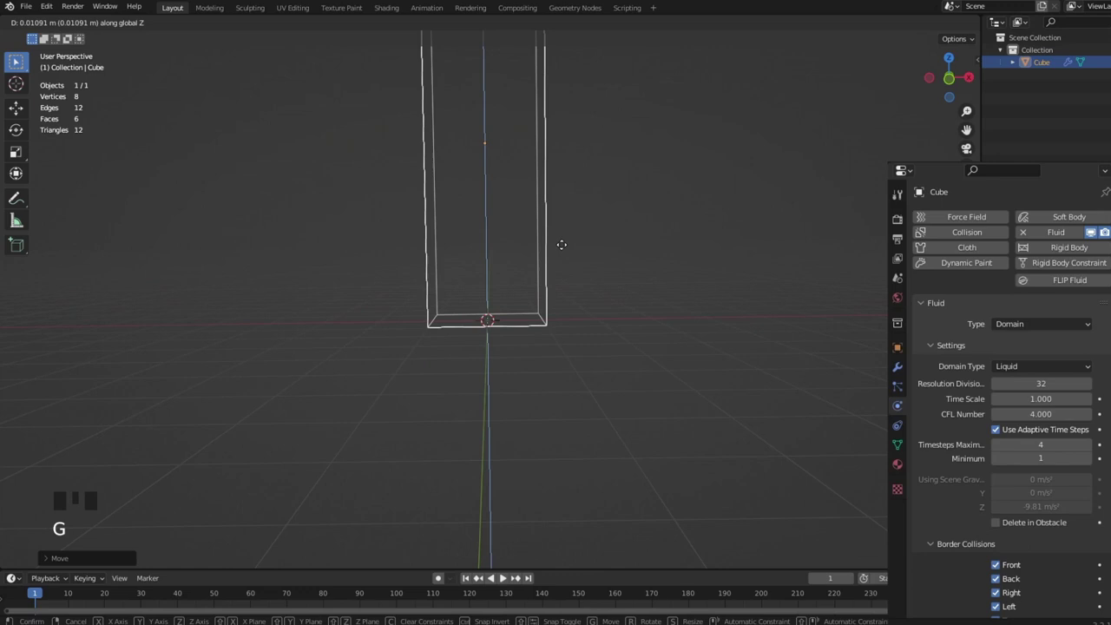
drag(556, 198, 554, 227)
scroll(down, 3)
drag(553, 221, 561, 193)
scroll(up, 3)
drag(561, 199, 540, 265)
scroll(up, 3)
click(482, 162)
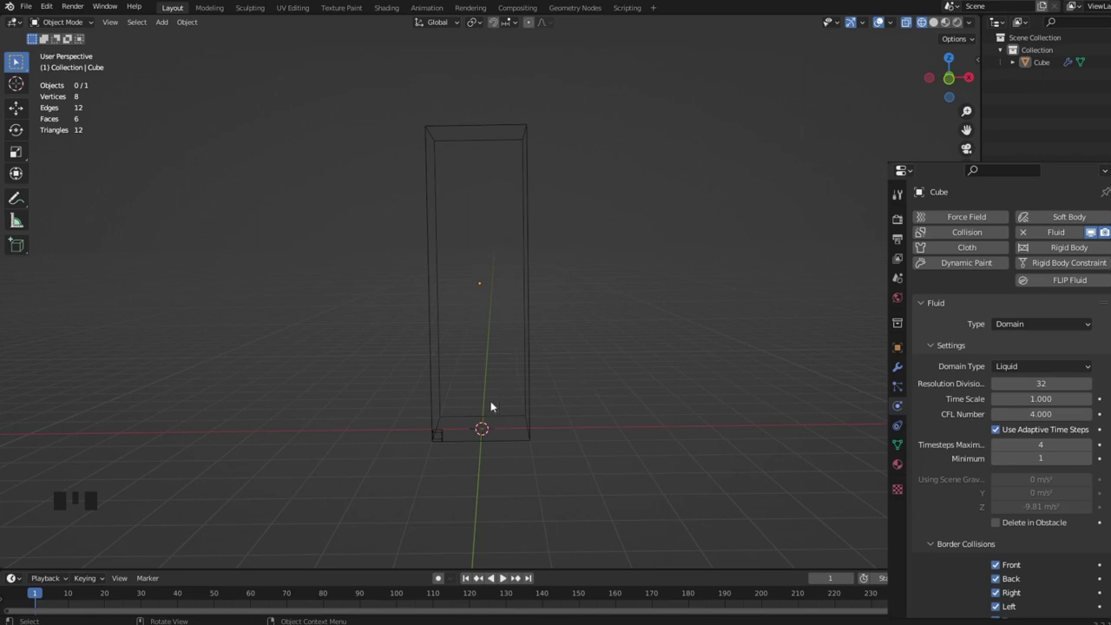
Step: Add a second cube and scale it down to about 0.47
scroll(up, 3)
scroll(down, 3)
click(590, 315)
click(527, 337)
click(1030, 368)
click(1030, 368)
drag(1030, 368, 663, 328)
key(shift+a)
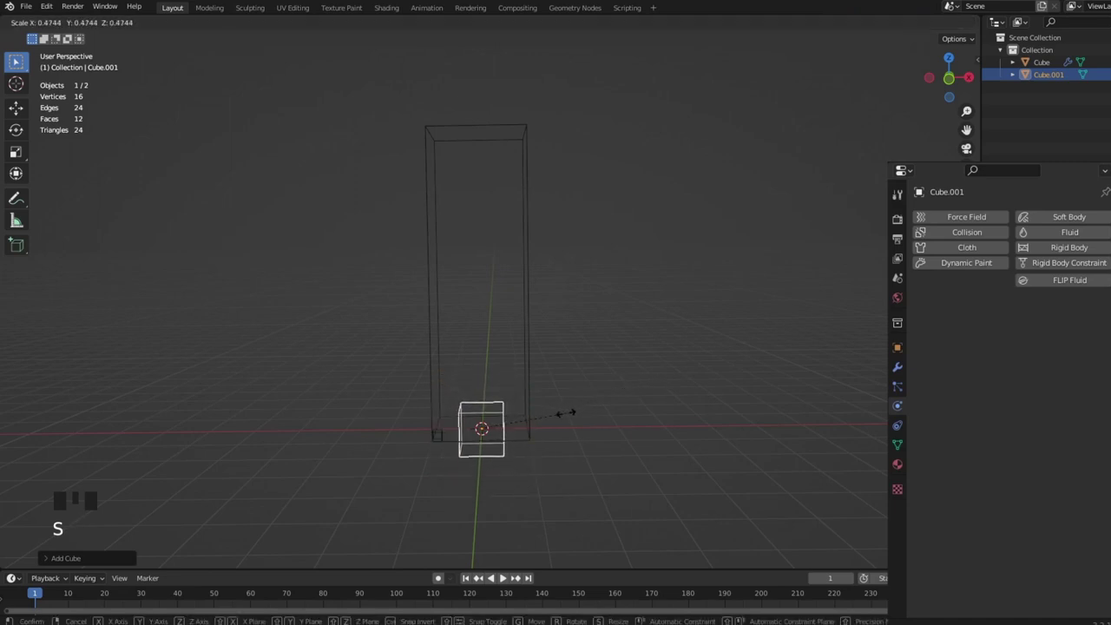
Step: Raise the small cube up toward the top of the tall domain box
key(g)
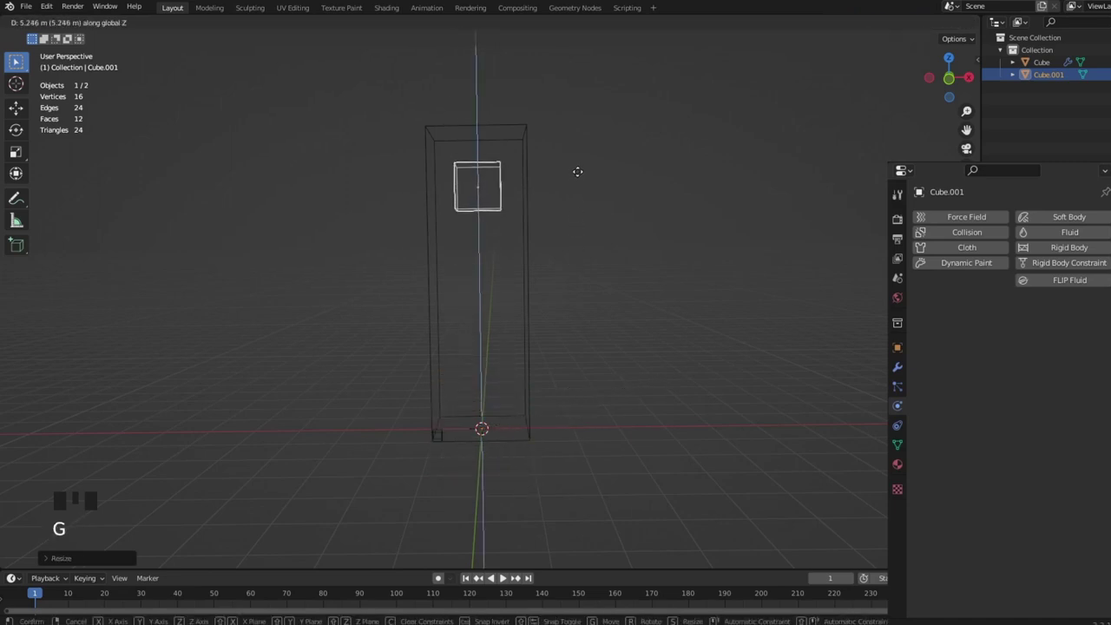
scroll(up, 3)
drag(595, 231, 716, 268)
key(s)
drag(538, 270, 744, 223)
key(s)
drag(567, 236, 557, 275)
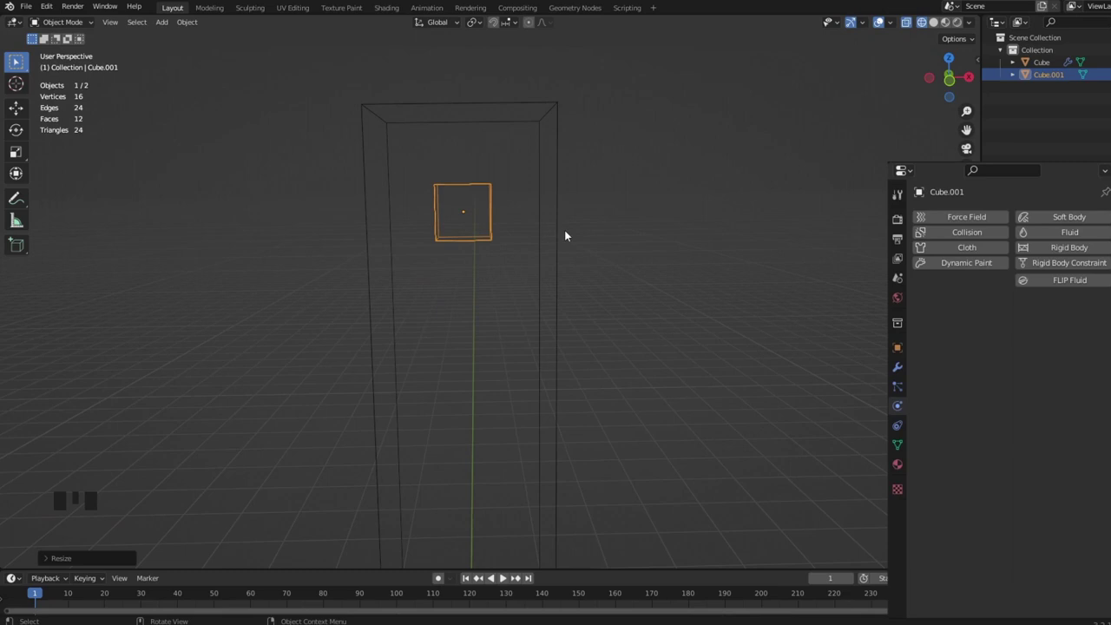
scroll(up, 3)
drag(484, 212, 451, 254)
scroll(down, 3)
drag(486, 255, 472, 246)
Step: Lower the small cube to sit just inside the box top and check it from several angles
key(g)
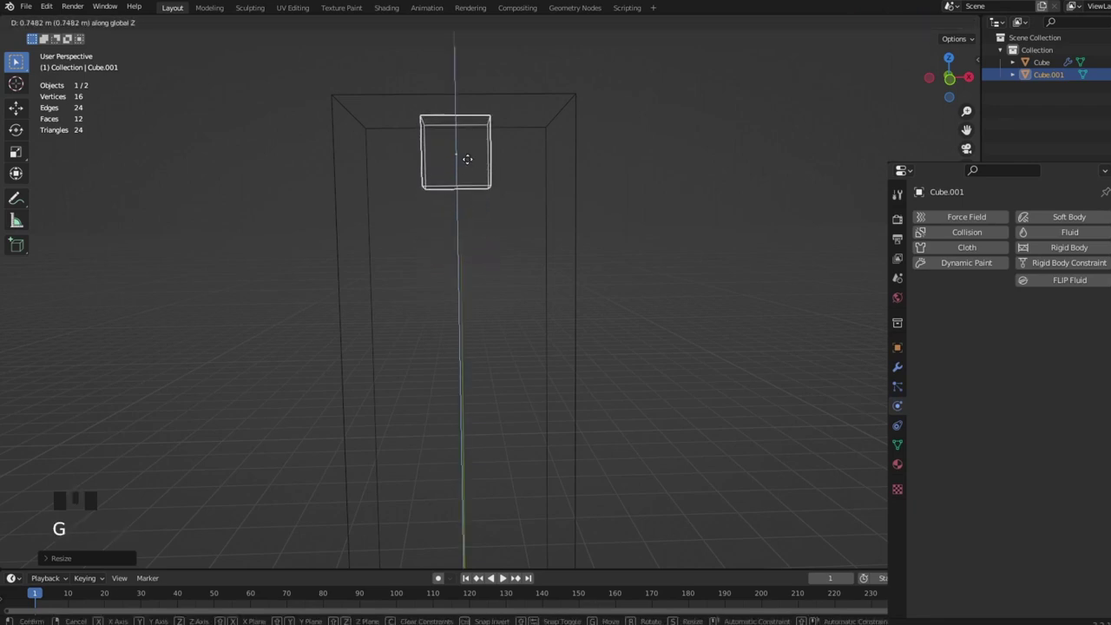
drag(598, 248, 580, 278)
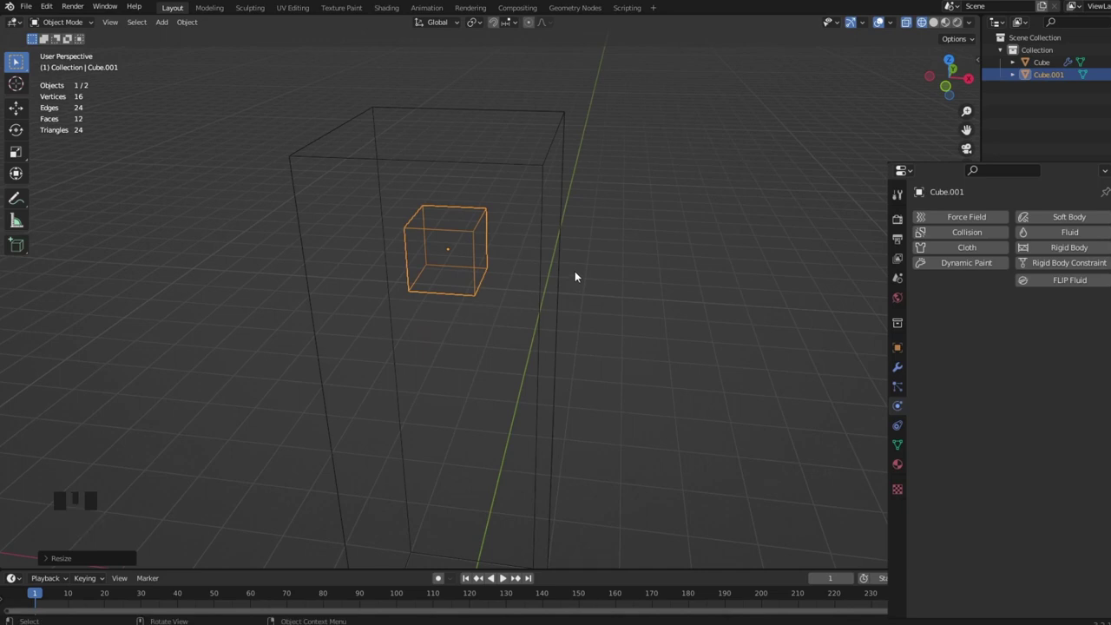
drag(541, 326, 508, 258)
click(509, 257)
click(481, 256)
drag(479, 291, 484, 305)
click(484, 305)
scroll(up, 3)
drag(481, 306, 469, 250)
click(469, 251)
scroll(down, 3)
drag(474, 270, 515, 320)
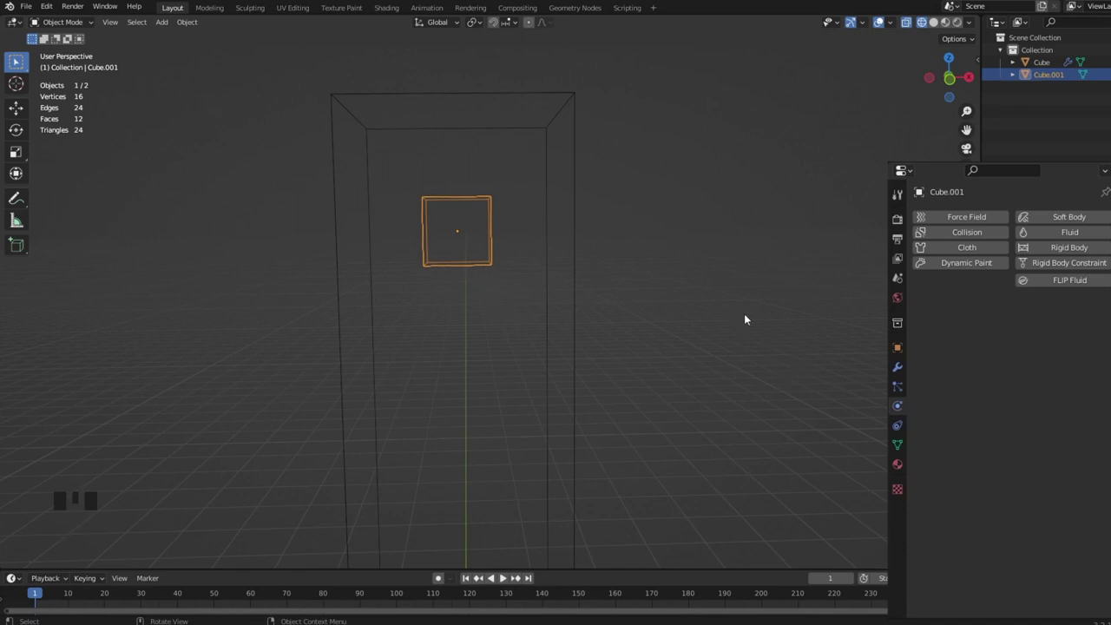
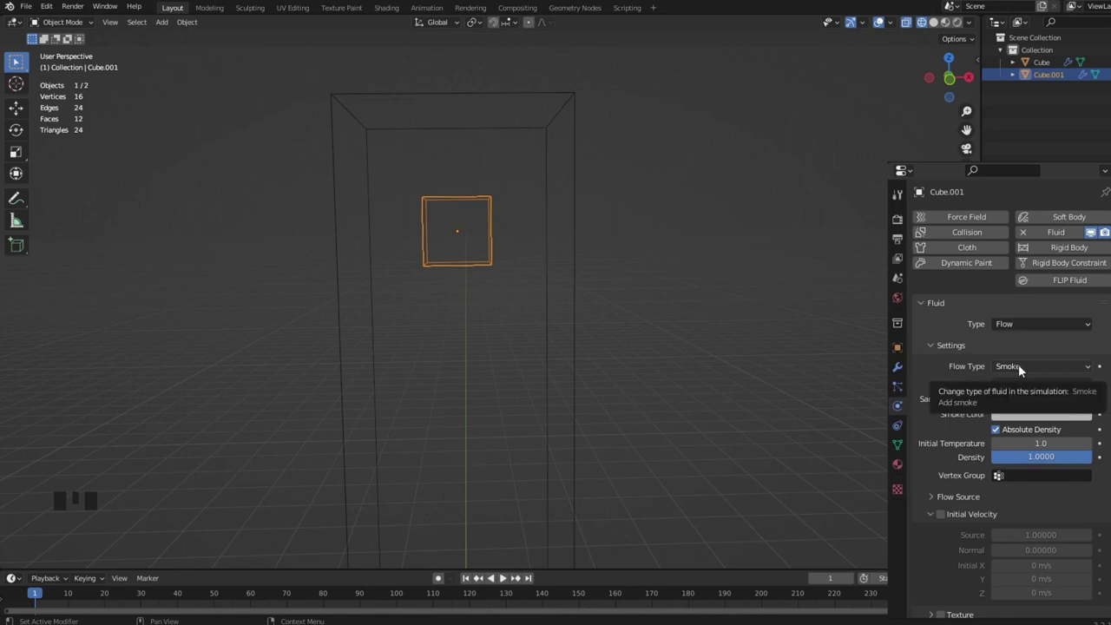
Step: Set the small cube's Fluid Flow Type to Liquid and view it within the whole domain
drag(1024, 369, 1015, 416)
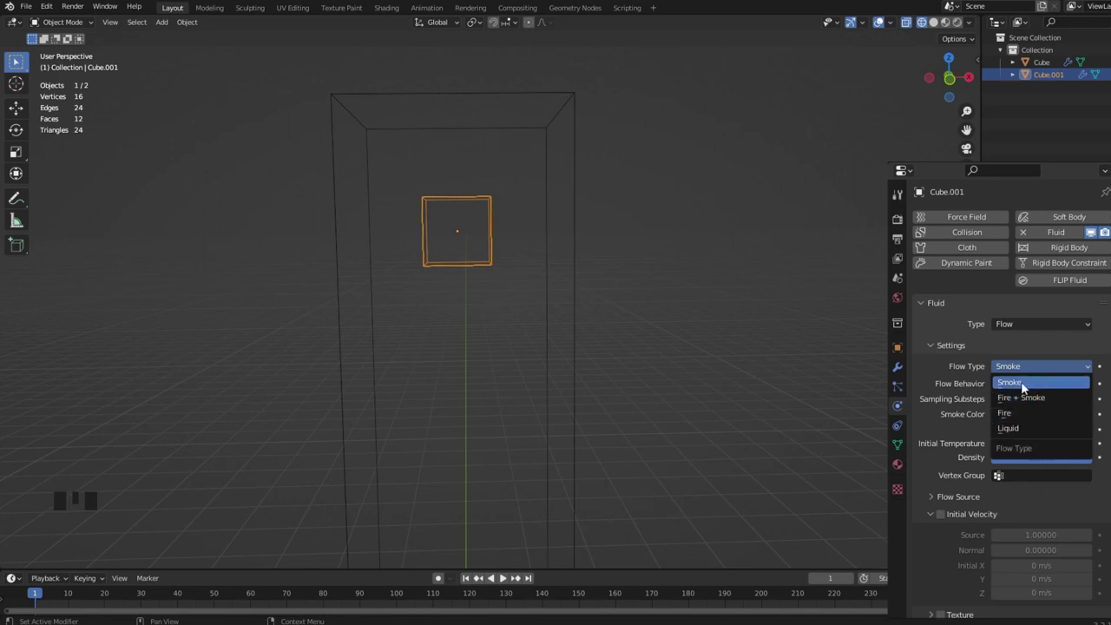
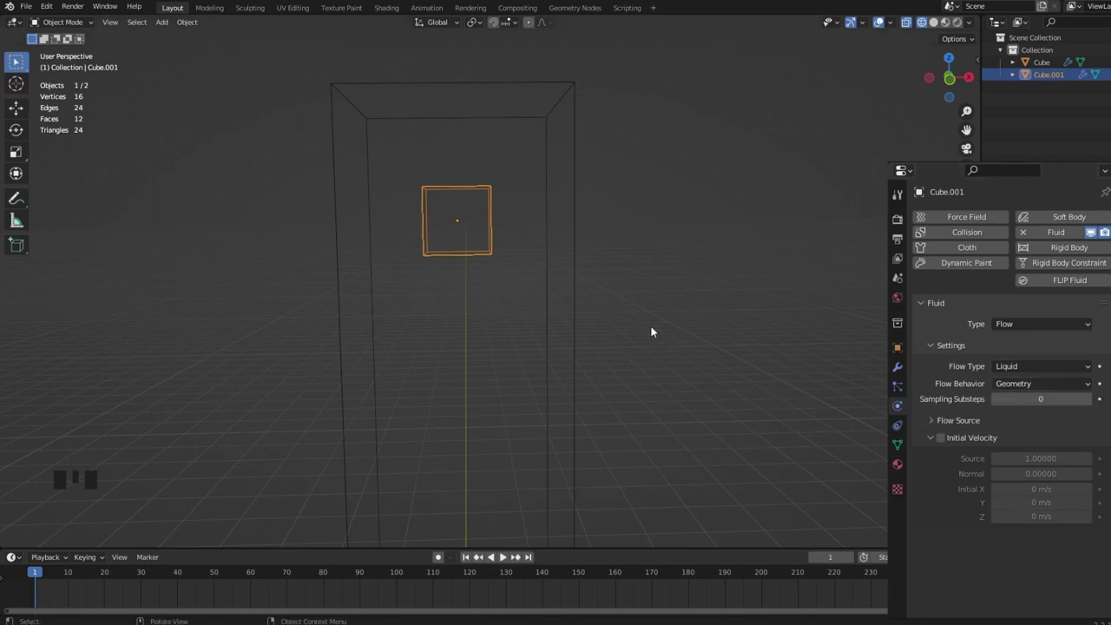
scroll(up, 3)
drag(458, 250, 490, 304)
scroll(down, 3)
scroll(down, 3)
drag(477, 362, 461, 156)
scroll(down, 3)
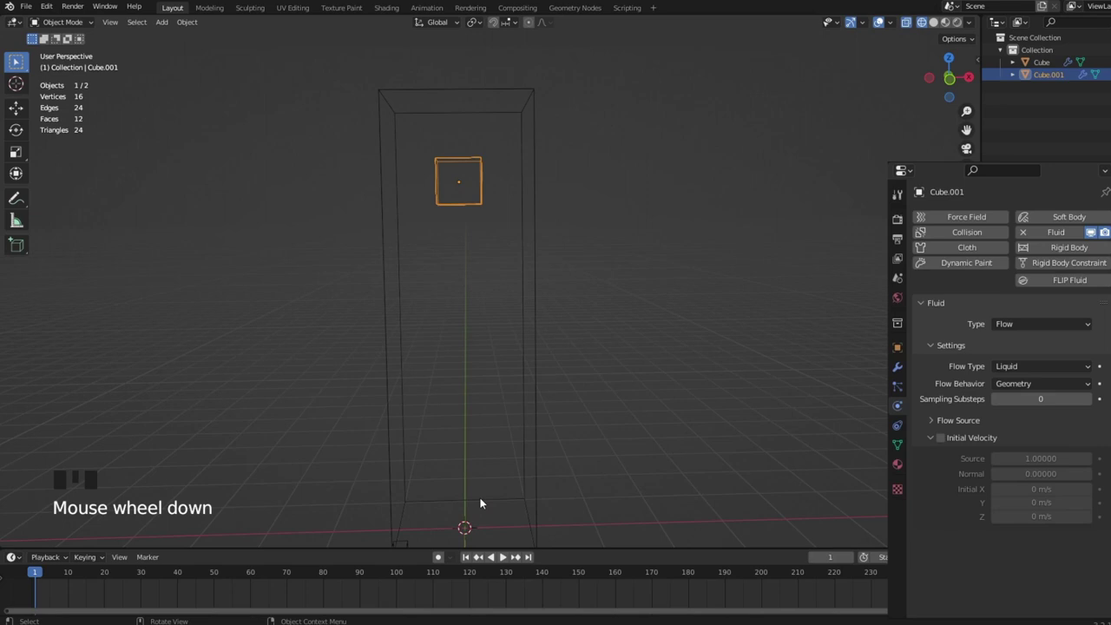